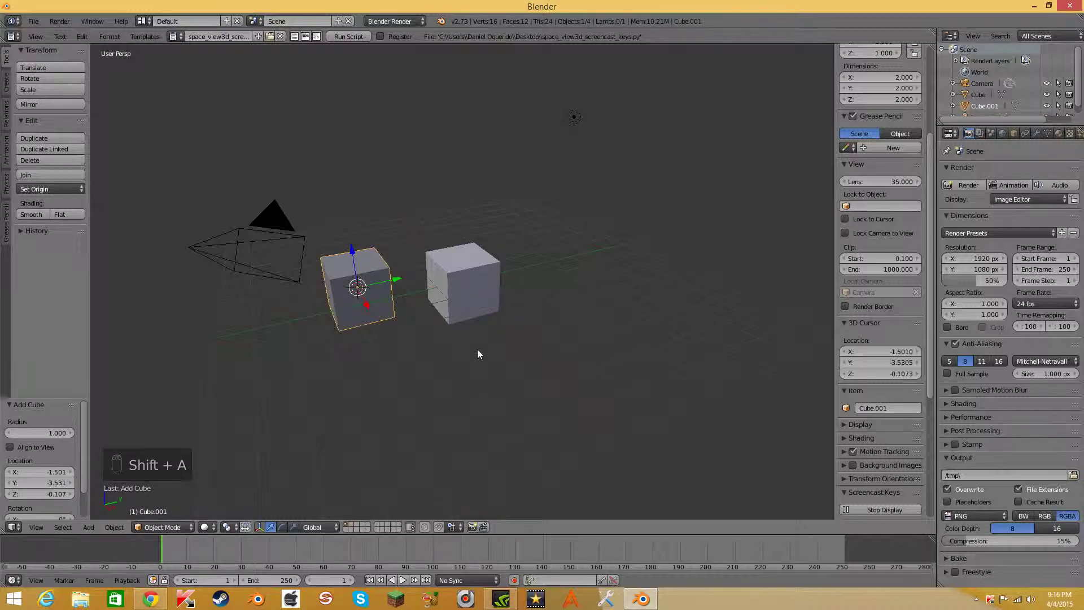
Reload scripts with F8 and place the 3D cursor at a new spot beside the cubes.
key(F8)
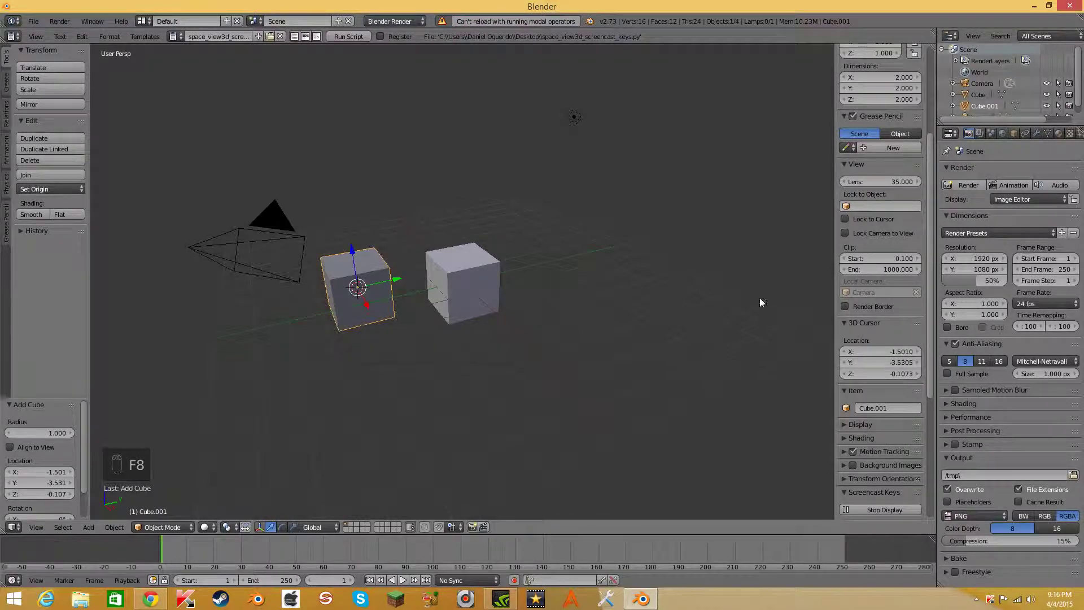
click(628, 294)
Cycle numpad views (camera, front, right) and toggle orthographic to see the cubes from the other side.
key(KP_0)
key(KP_0)
key(KP_1)
key(KP_3)
key(KP_3)
key(KP_5)
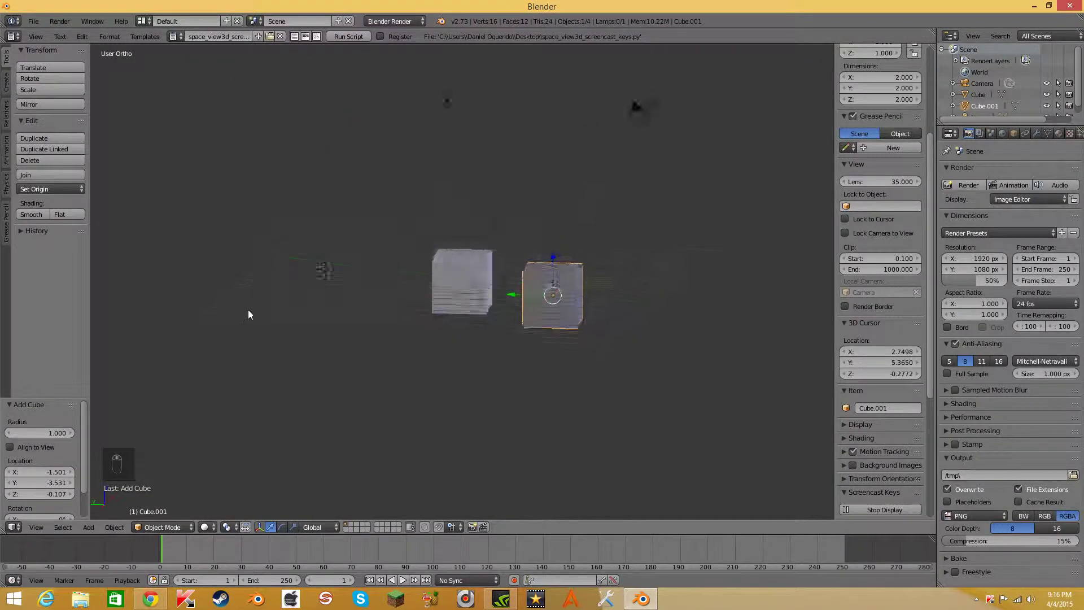
middle_click(1078, 236)
drag(712, 250, 496, 232)
drag(448, 226, 436, 198)
click(436, 198)
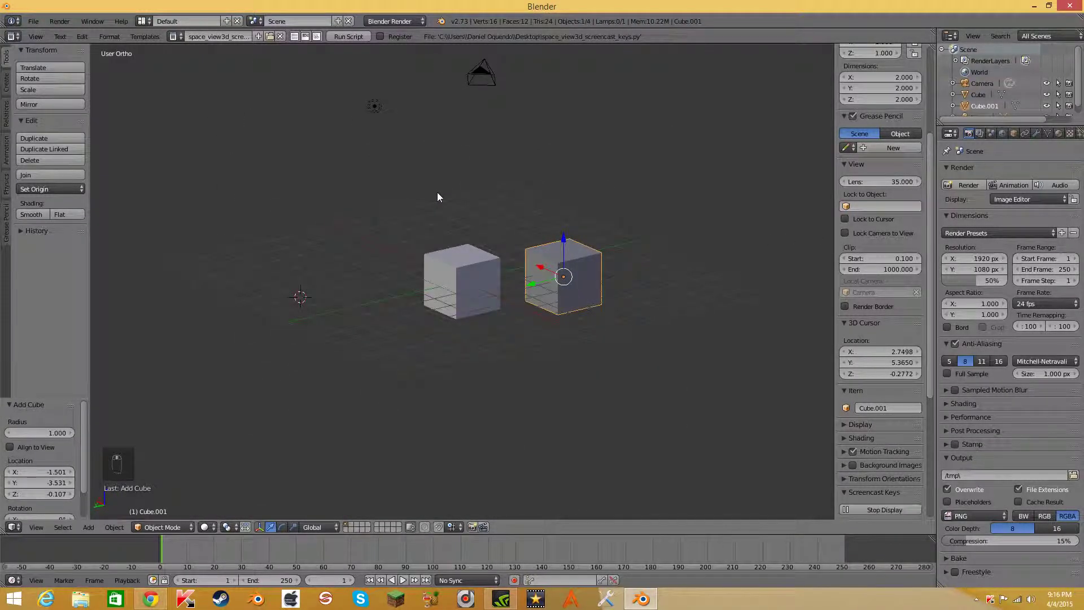
middle_click(439, 198)
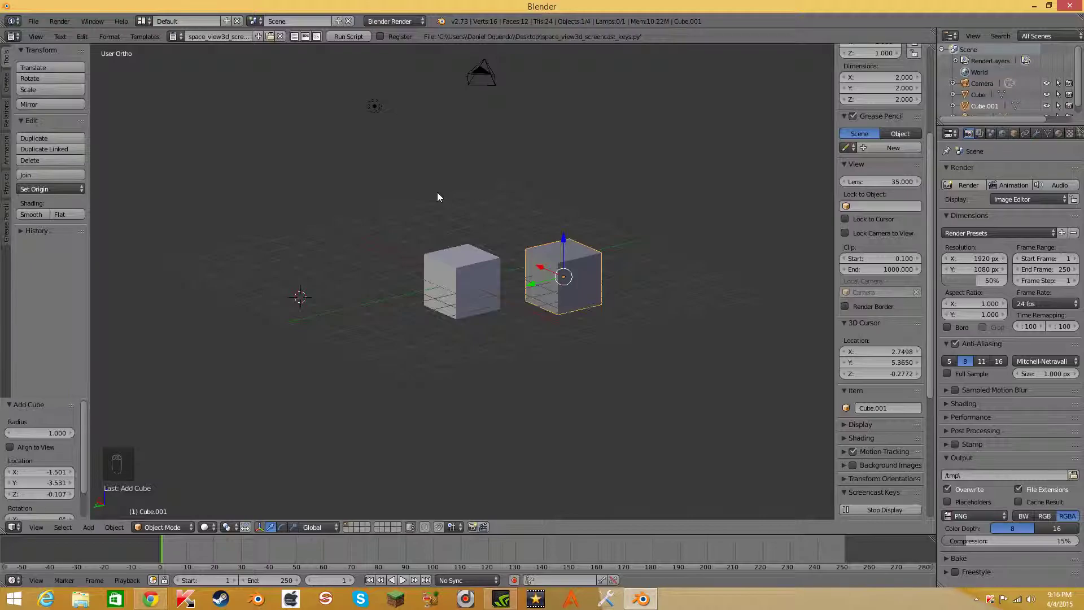